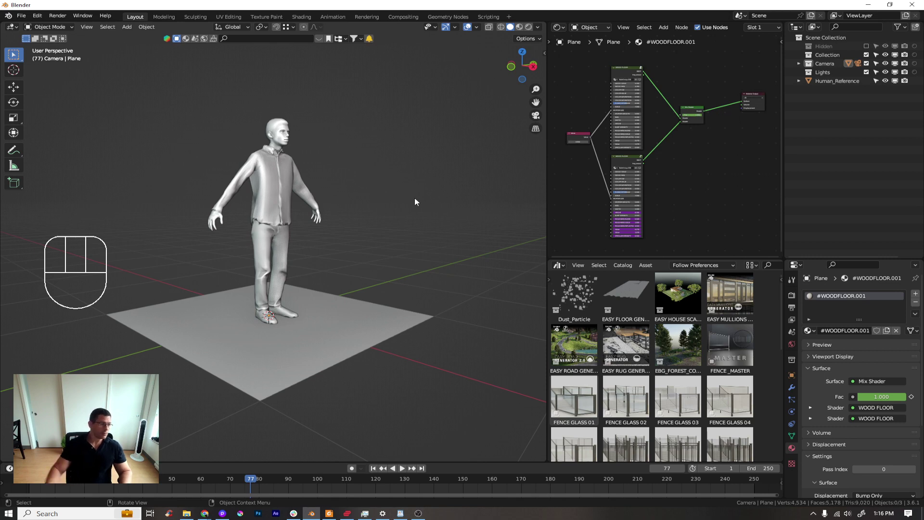
Step: Show the asset catalog list in the asset browser and enlarge the editor
{"action": "left_click_drag", "start_coordinate": [38, 22], "coordinate": [80, 142]}
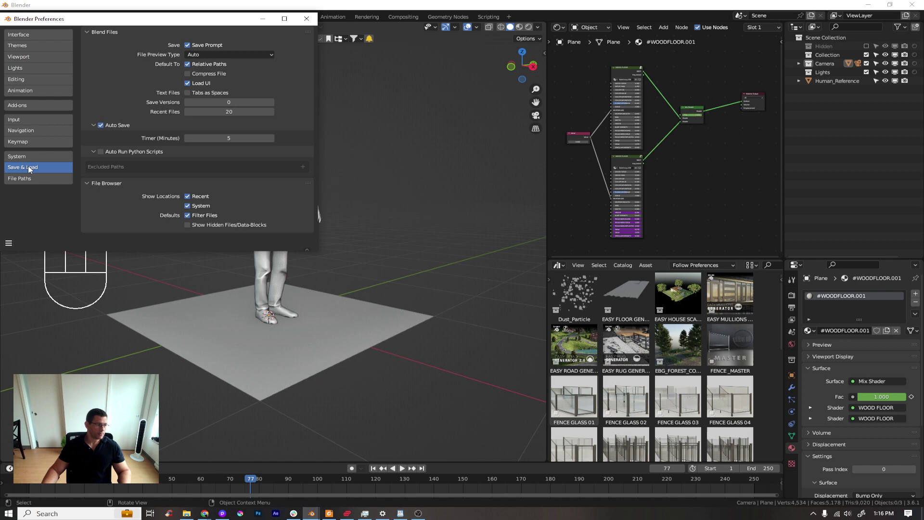
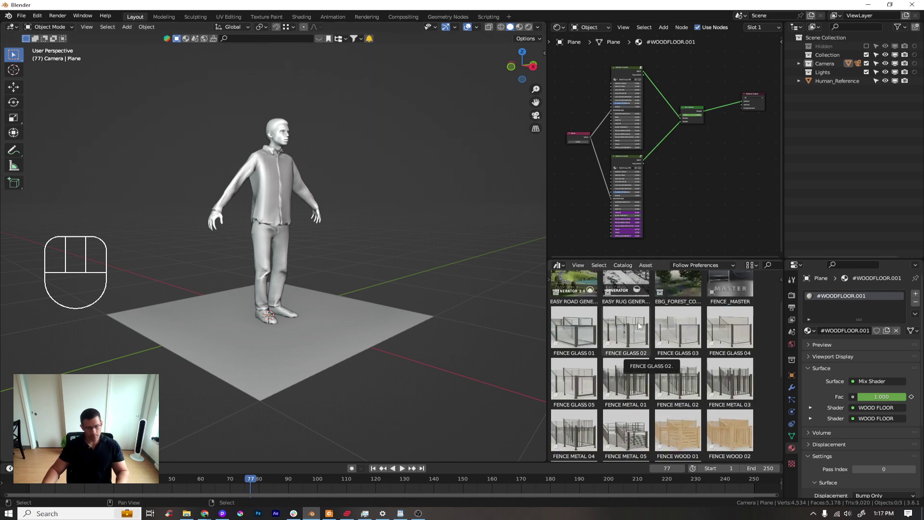
{"action": "key", "text": "n"}
{"action": "key", "text": "n"}
{"action": "key", "text": "t"}
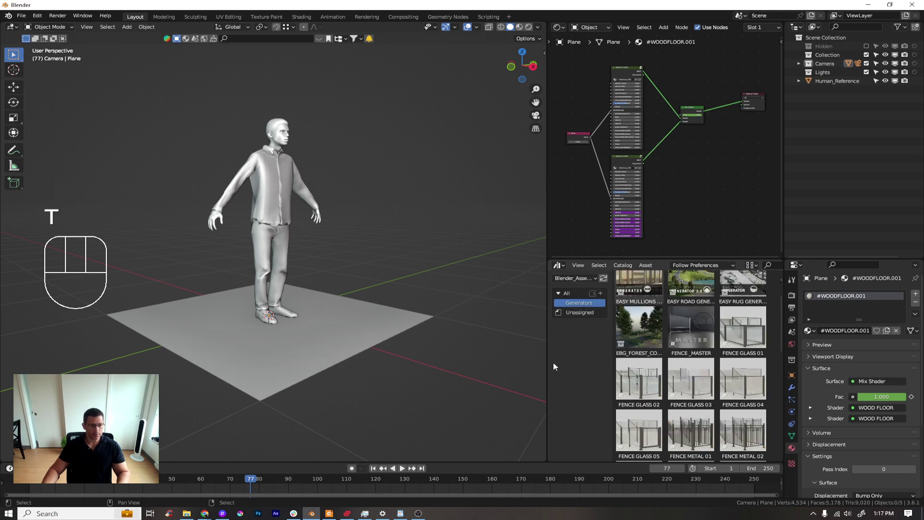
{"action": "left_click", "coordinate": [112, 471]}
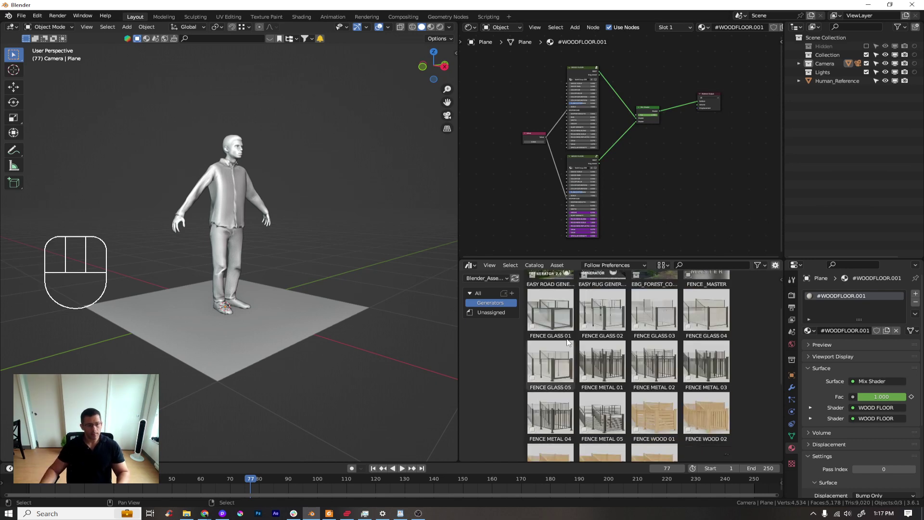
Step: Drop the EASY HOUSE SCATTER asset from the browser into the 3D viewport
{"action": "middle_click", "coordinate": [254, 357]}
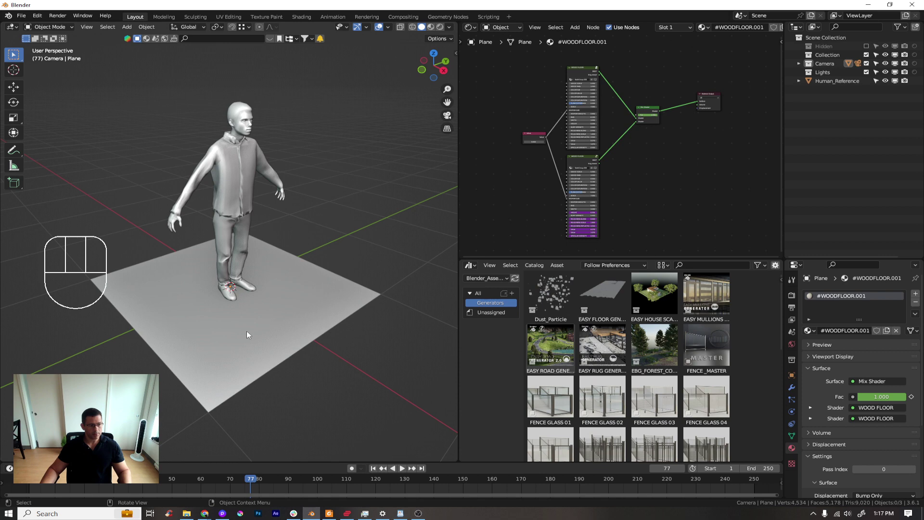
{"action": "left_click_drag", "start_coordinate": [280, 339], "coordinate": [245, 349]}
{"action": "left_click_drag", "start_coordinate": [250, 347], "coordinate": [255, 337]}
{"action": "middle_click", "coordinate": [235, 340]}
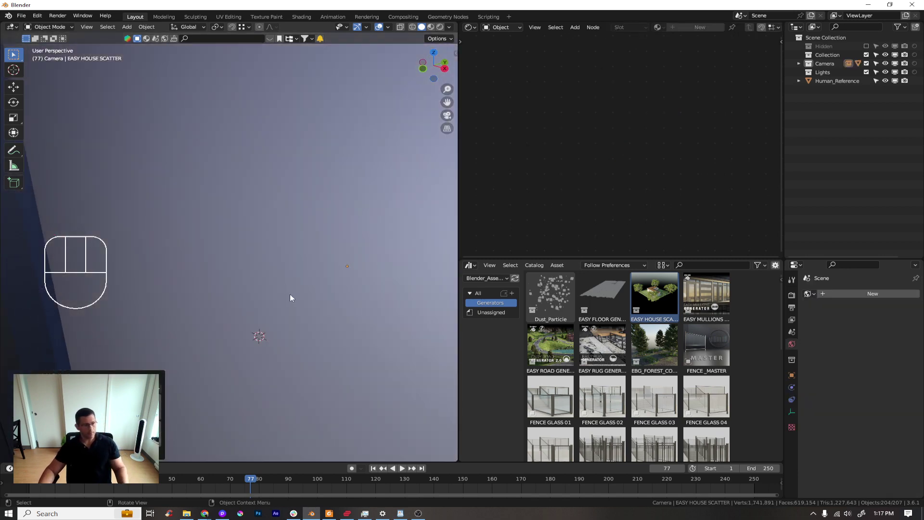
Step: Frame, orbit and zoom the viewport to look over the added house scatter
{"action": "key", "text": "KP_Decimal"}
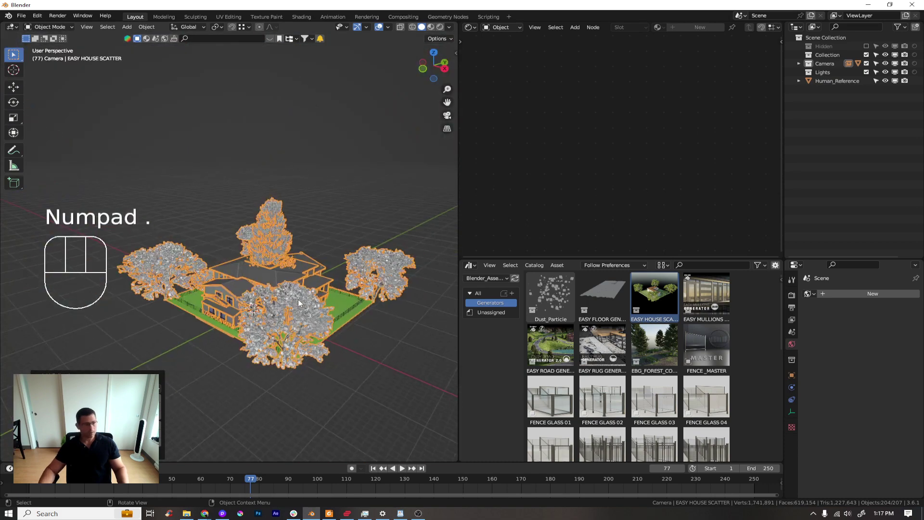
{"action": "left_click_drag", "start_coordinate": [319, 298], "coordinate": [326, 316]}
{"action": "left_click_drag", "start_coordinate": [266, 302], "coordinate": [219, 308]}
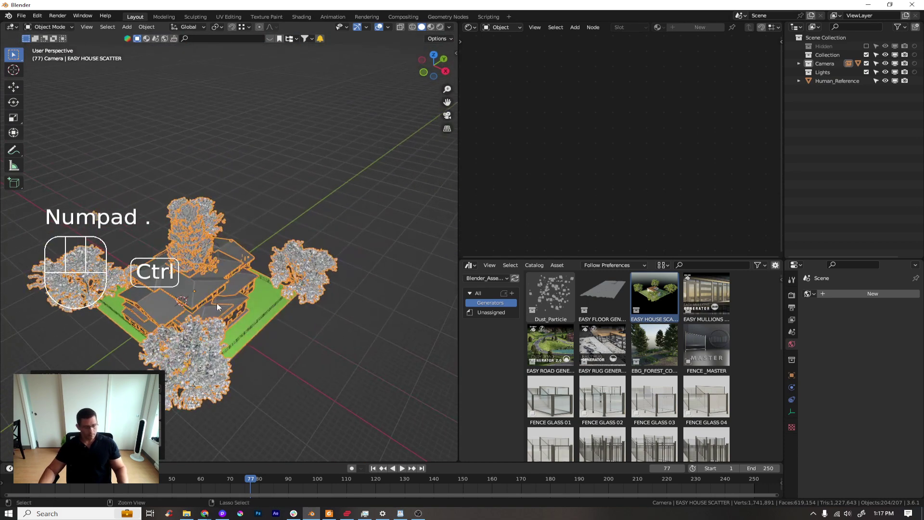
{"action": "key", "text": "ctrl+z"}
Step: Expand the EASY HOUSE SCATTER collection in the Outliner and delete its whole hierarchy
{"action": "left_click", "coordinate": [803, 67]}
{"action": "left_click_drag", "start_coordinate": [818, 86], "coordinate": [821, 172]}
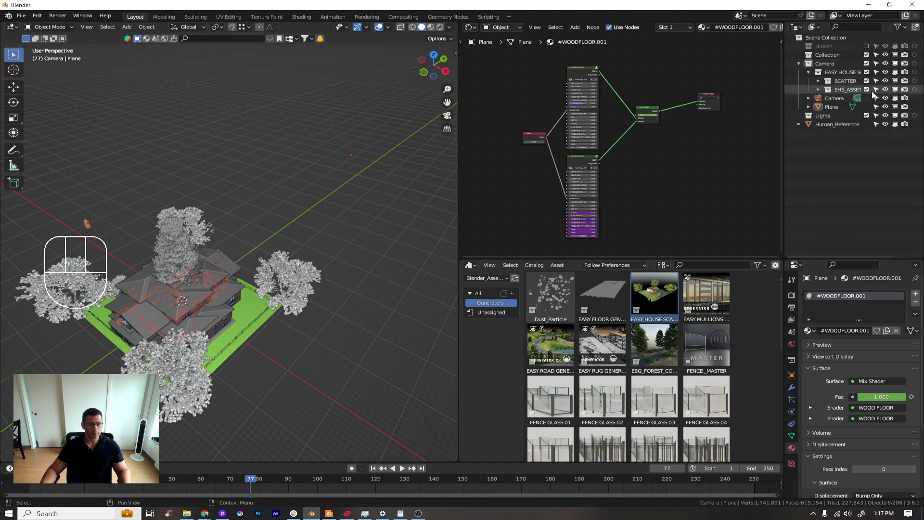
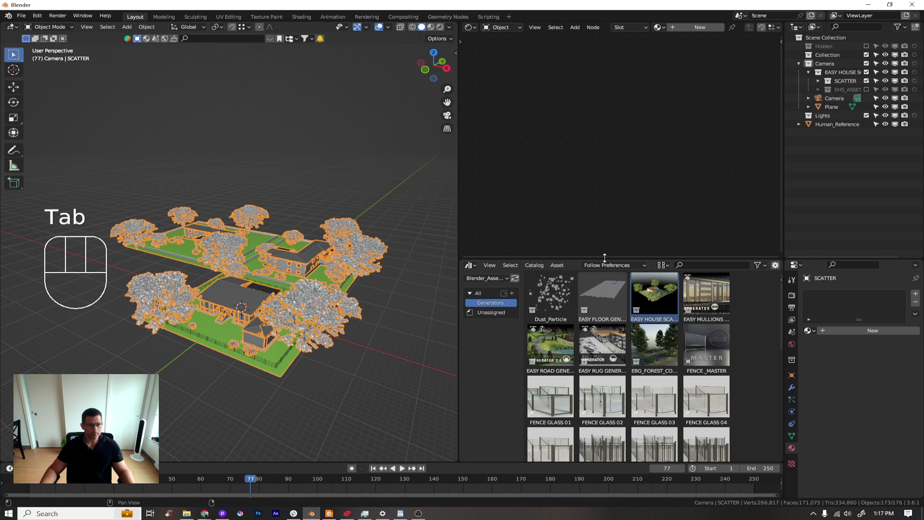
{"action": "left_click", "coordinate": [833, 73]}
{"action": "left_click_drag", "start_coordinate": [832, 73], "coordinate": [23, 18]}
{"action": "left_click_drag", "start_coordinate": [23, 18], "coordinate": [274, 192]}
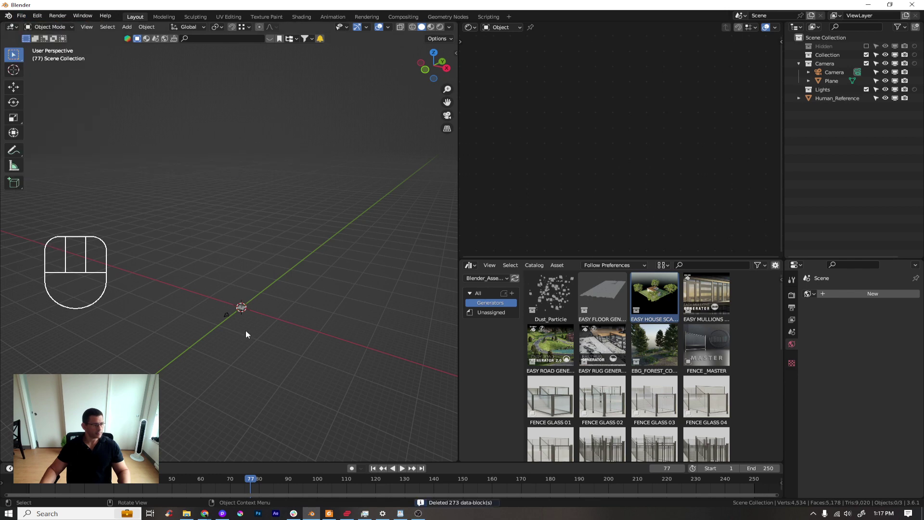
Step: Bring the figure and floor plane into view and select Plane and Human_Reference
{"action": "left_click_drag", "start_coordinate": [274, 322], "coordinate": [265, 310]}
{"action": "middle_click", "coordinate": [290, 319]}
{"action": "left_click_drag", "start_coordinate": [305, 310], "coordinate": [269, 299]}
{"action": "middle_click", "coordinate": [274, 291]}
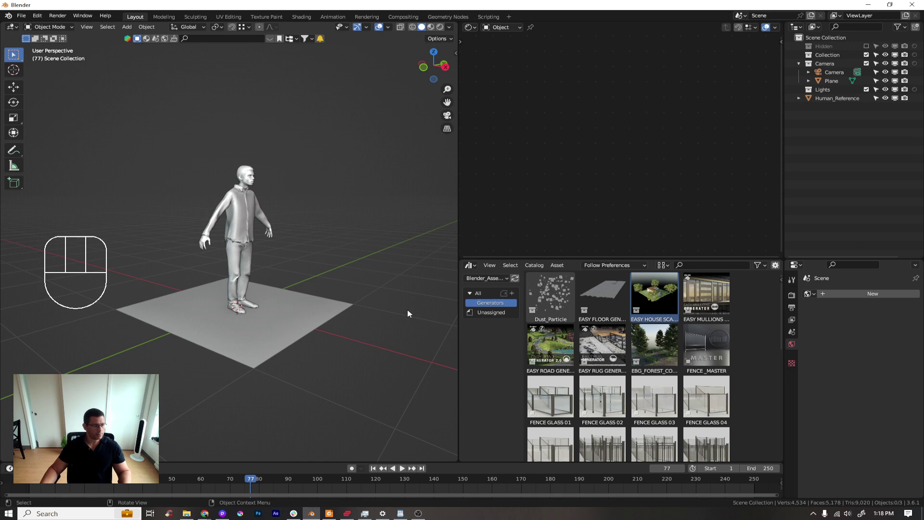
{"action": "left_click", "coordinate": [253, 279]}
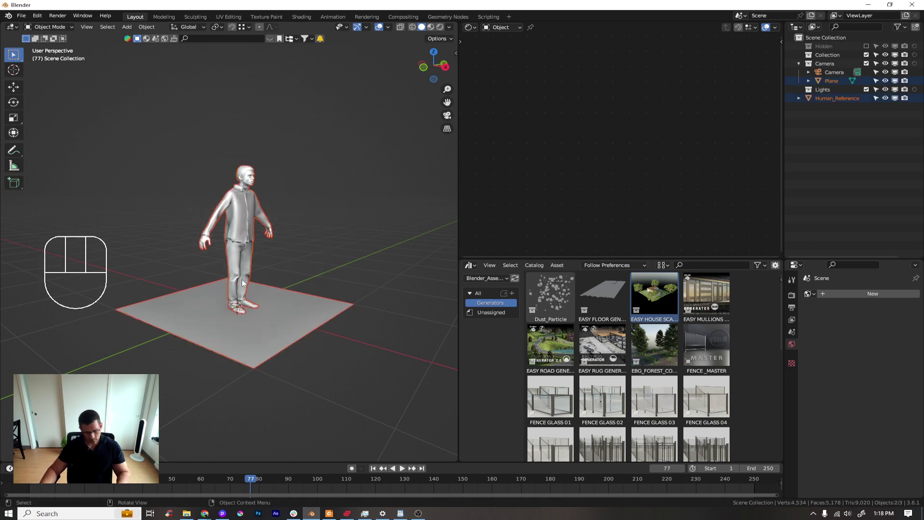
Step: Move the selected objects into a new collection named TEST
{"action": "key", "text": "m"}
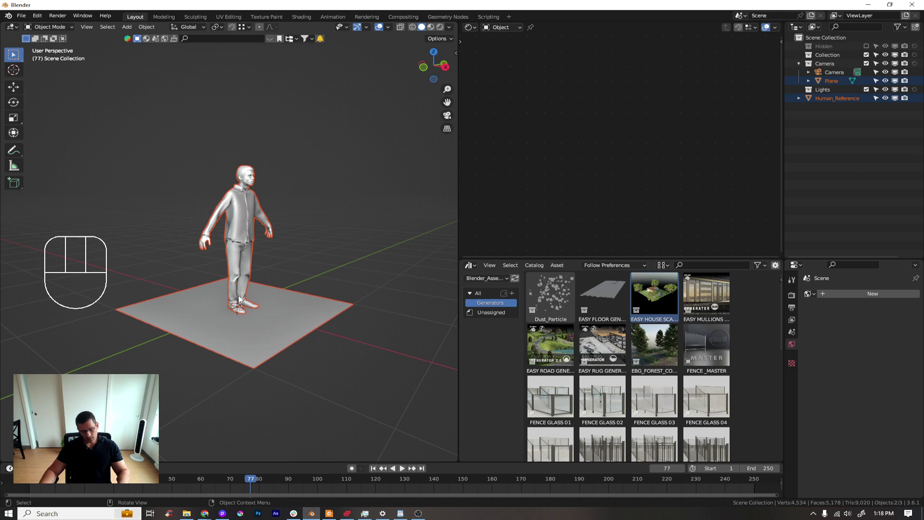
{"action": "key", "text": "m"}
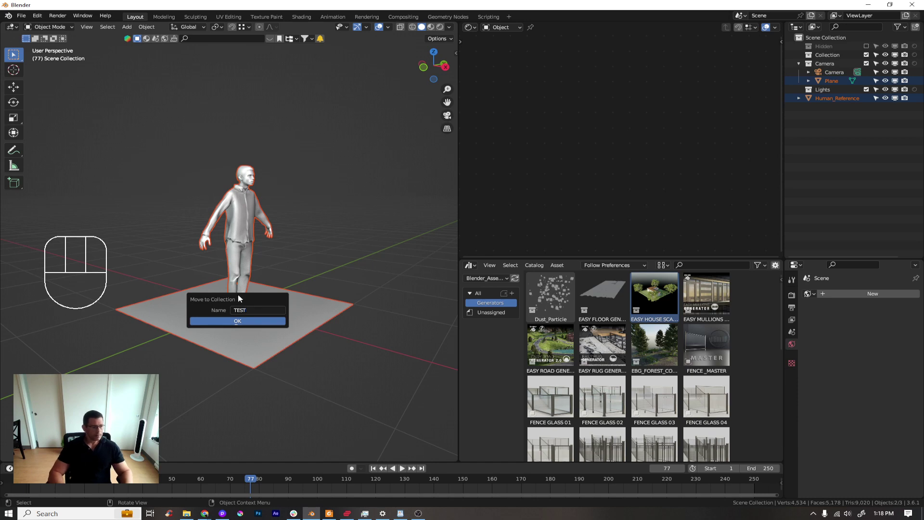
{"action": "key", "text": "Return"}
{"action": "left_click", "coordinate": [800, 93]}
Step: Set the asset browser to show assets from All libraries and enlarge it
{"action": "left_click_drag", "start_coordinate": [494, 278], "coordinate": [495, 291]}
{"action": "left_click", "coordinate": [473, 295]}
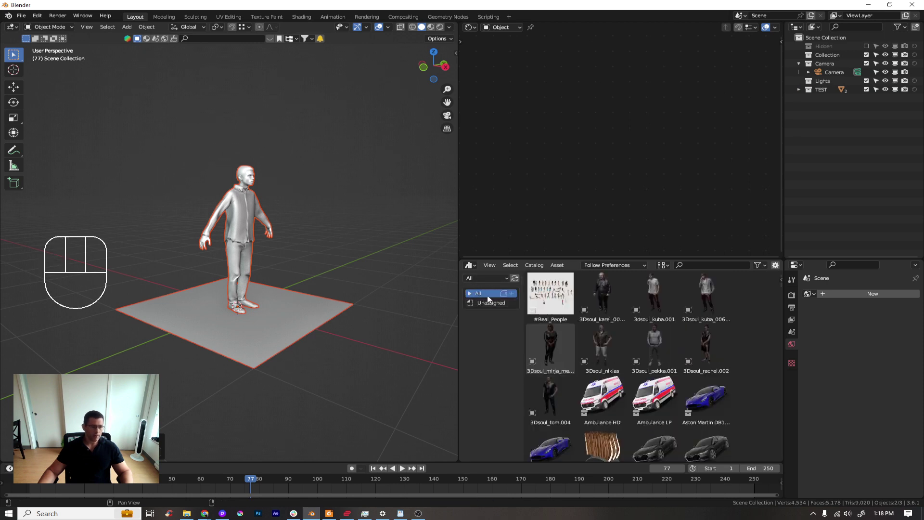
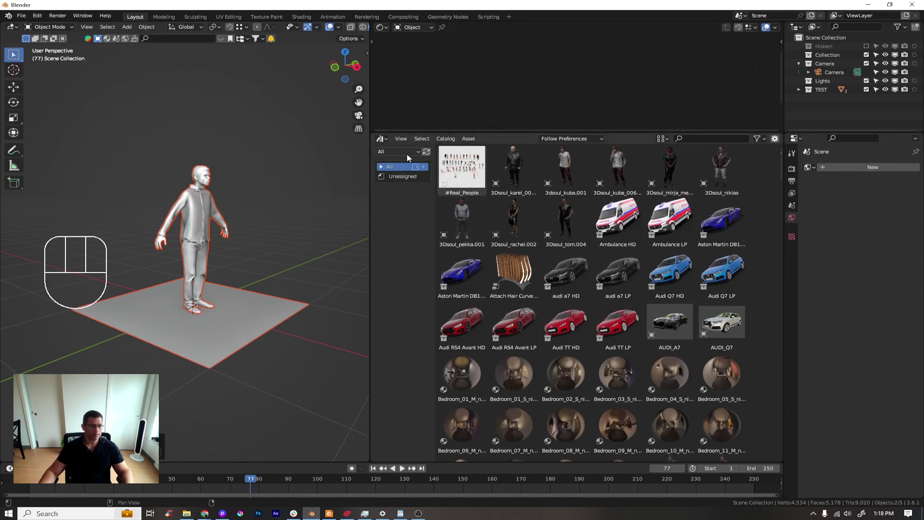
{"action": "left_click", "coordinate": [407, 155]}
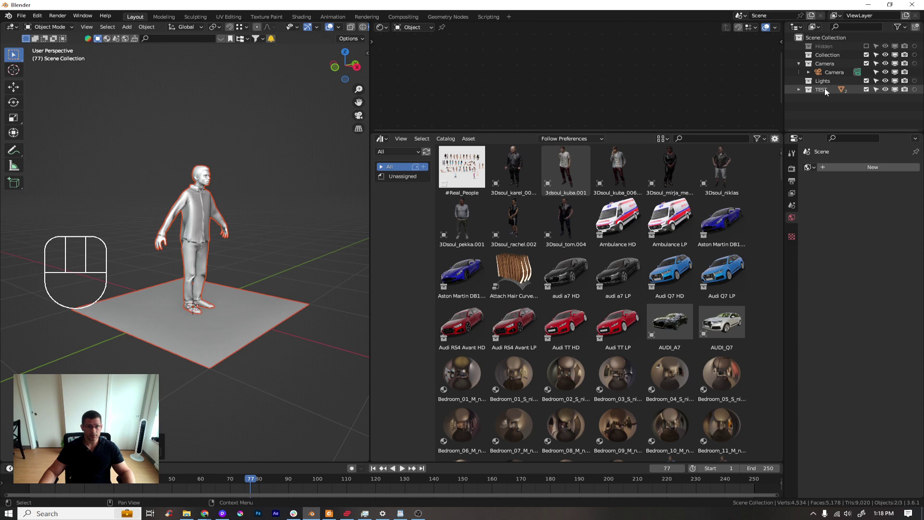
Step: Mark the TEST collection in the Outliner as an asset
{"action": "left_click", "coordinate": [827, 91]}
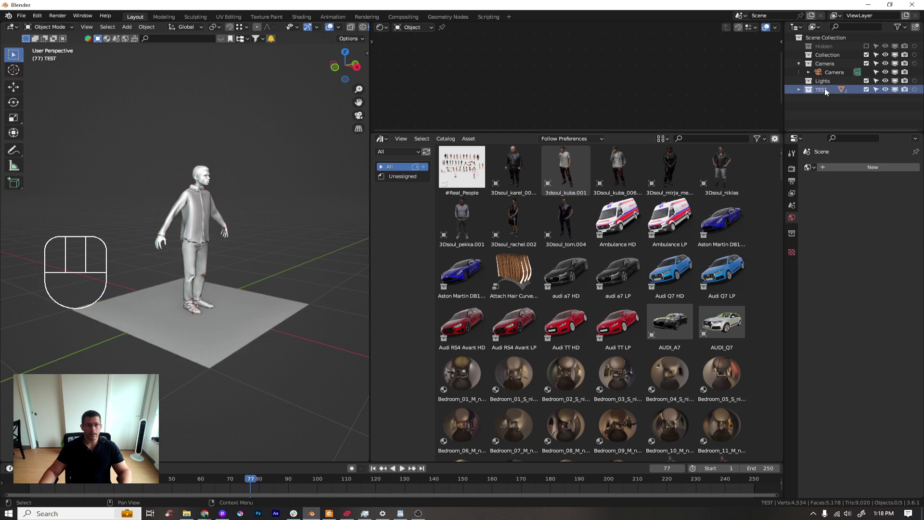
{"action": "left_click_drag", "start_coordinate": [814, 91], "coordinate": [801, 91]}
{"action": "left_click", "coordinate": [801, 91]}
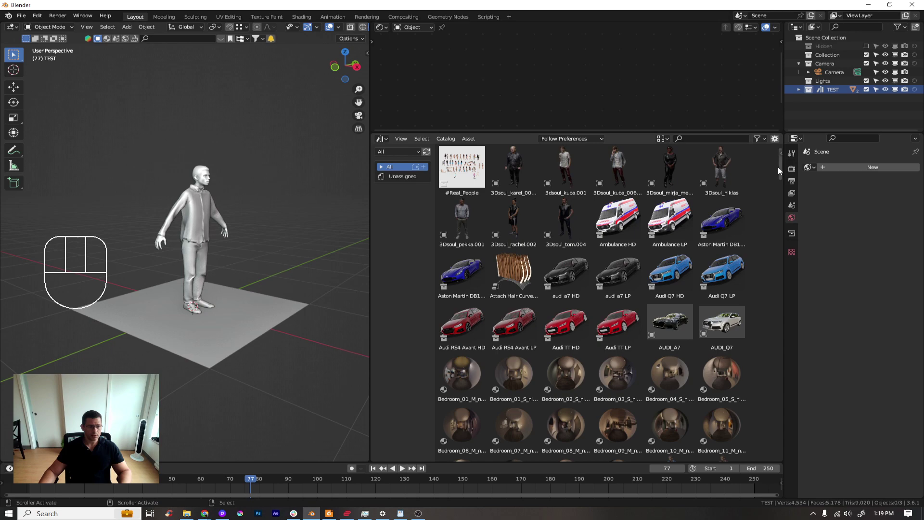
Step: Scroll to the TEST asset and show its name and preview in the asset details sidebar
{"action": "left_click_drag", "start_coordinate": [786, 175], "coordinate": [707, 435]}
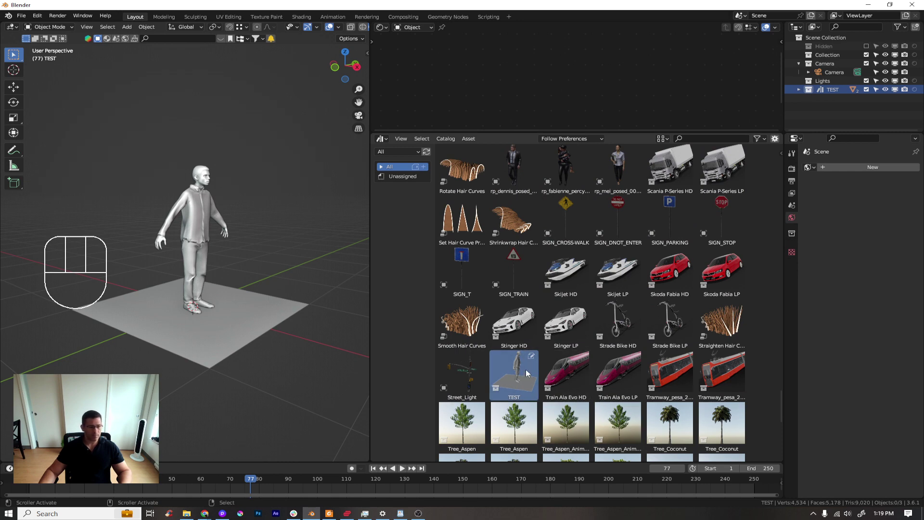
{"action": "key", "text": "n"}
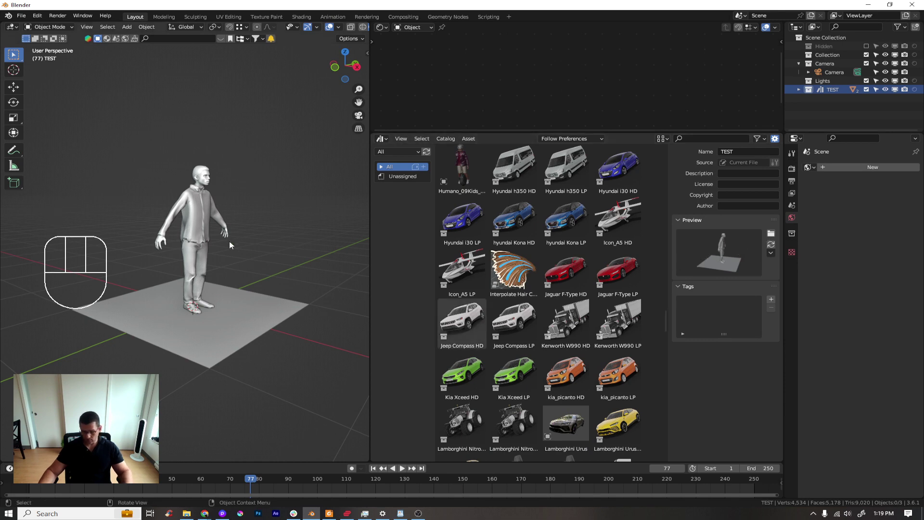
Step: Look through the scene camera with Rendered viewport shading
{"action": "key", "text": "KP_0"}
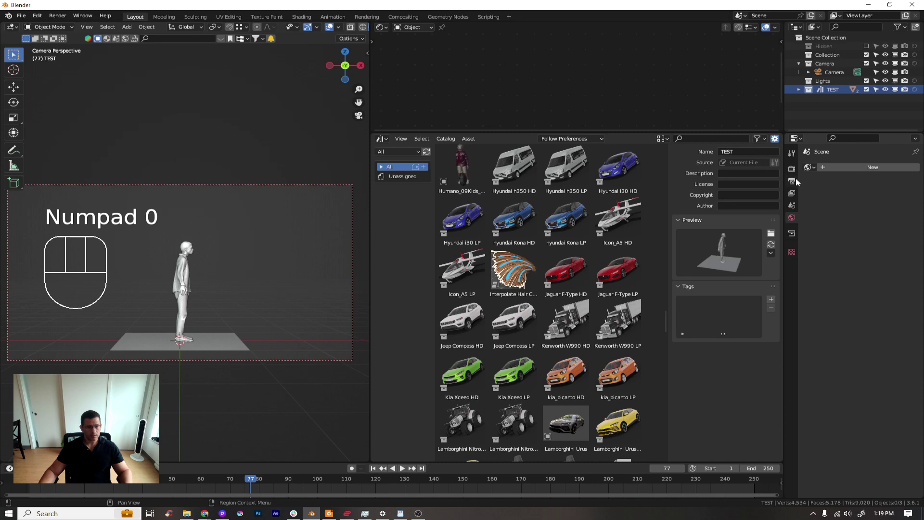
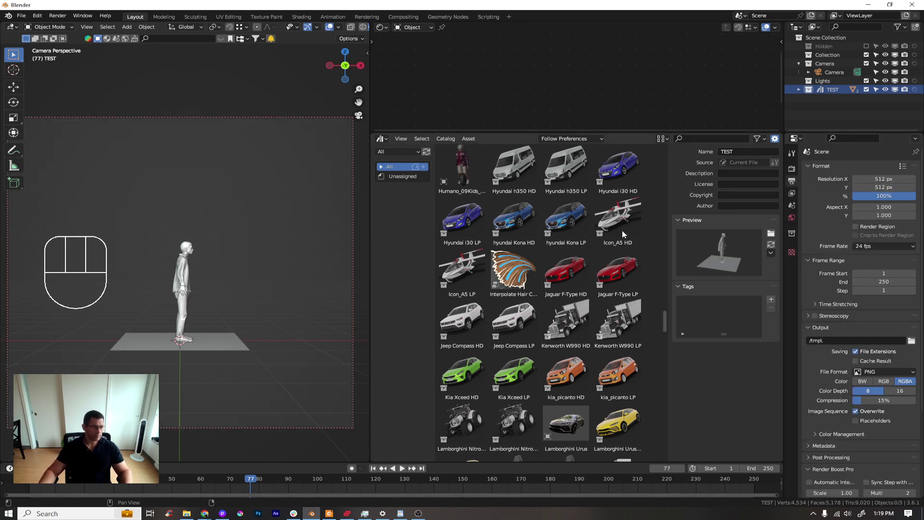
{"action": "middle_click", "coordinate": [144, 303]}
{"action": "key", "text": "z"}
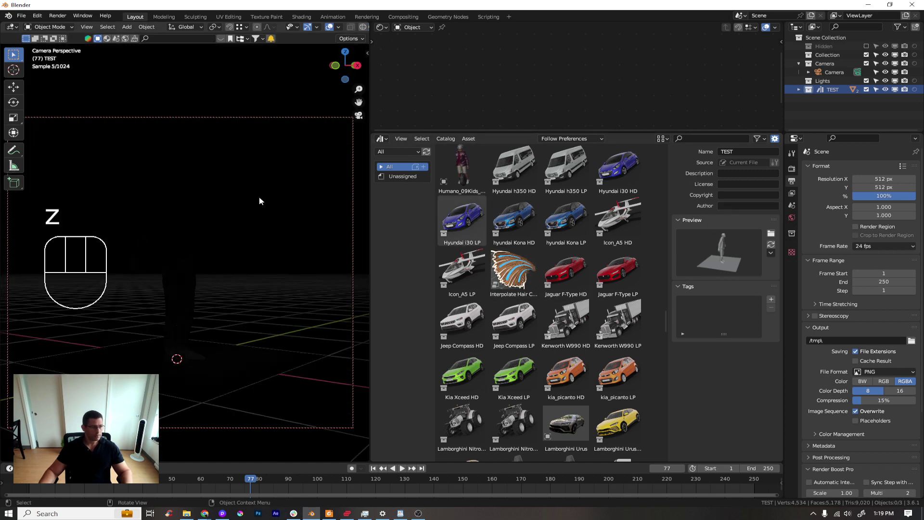
Step: Set the World.002 sky world and start a 512 by 512 render from the camera
{"action": "left_click", "coordinate": [793, 221]}
{"action": "left_click_drag", "start_coordinate": [813, 172], "coordinate": [798, 183]}
{"action": "key", "text": "z"}
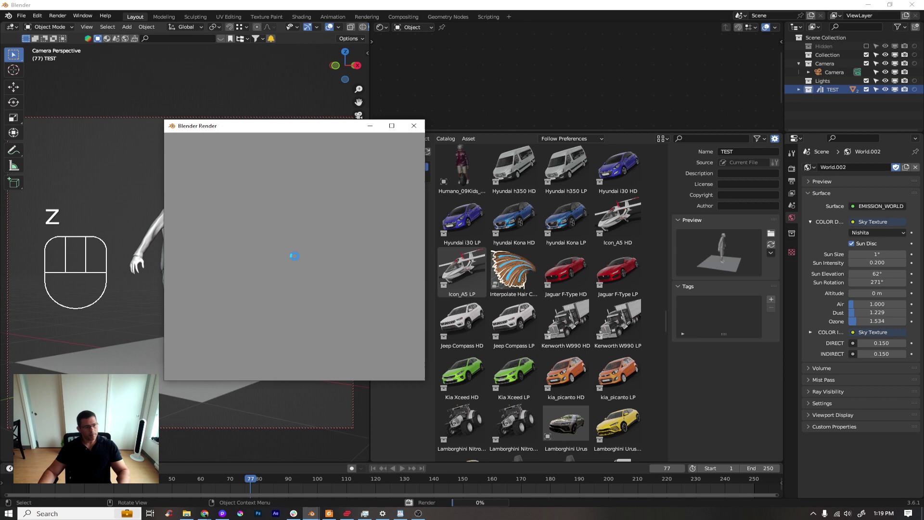